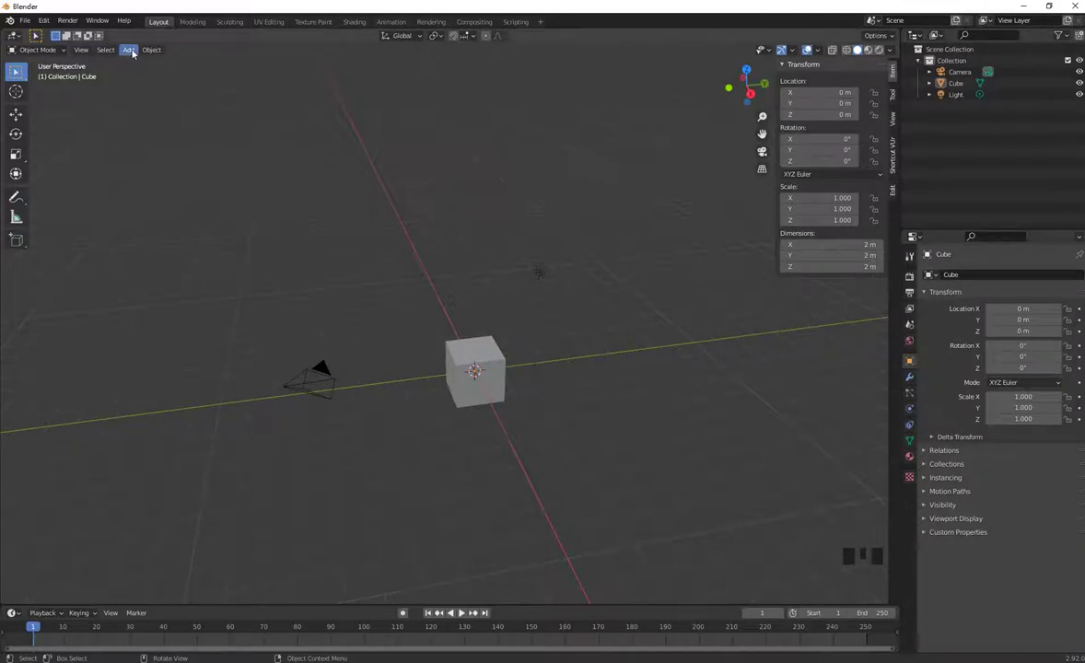
# Step: Add a plane and then a cylinder at the scene origin via the Shift+A mesh list
pyautogui.moveTo(134, 52); pyautogui.dragTo(332, 296)
pyautogui.press('shift+a')
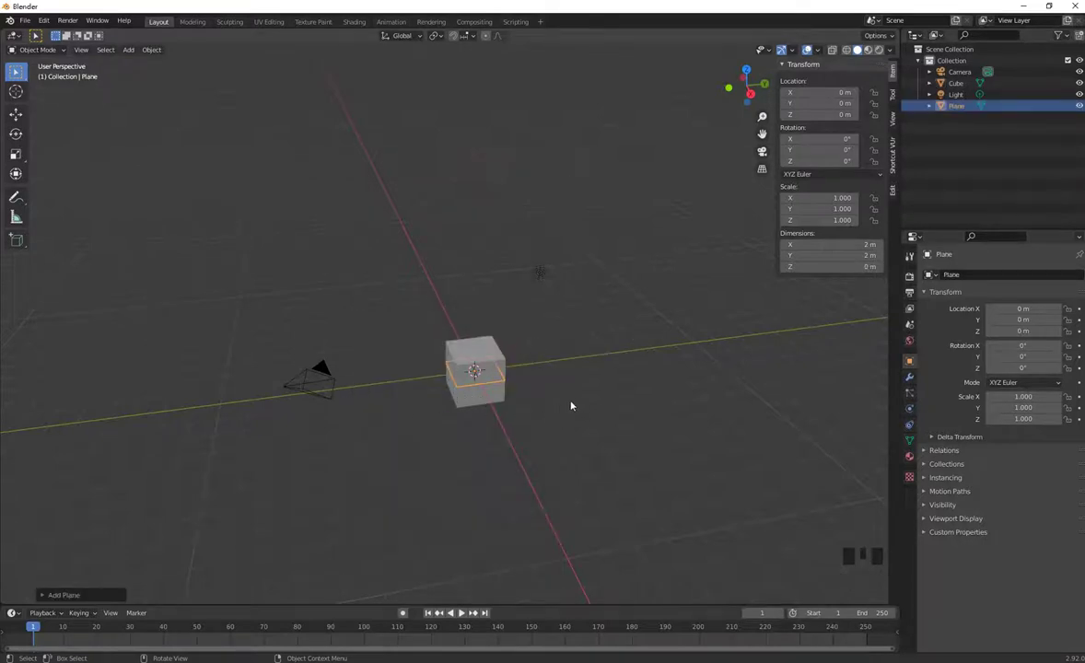
pyautogui.moveTo(591, 399); pyautogui.dragTo(525, 397)
pyautogui.press('shift+a')
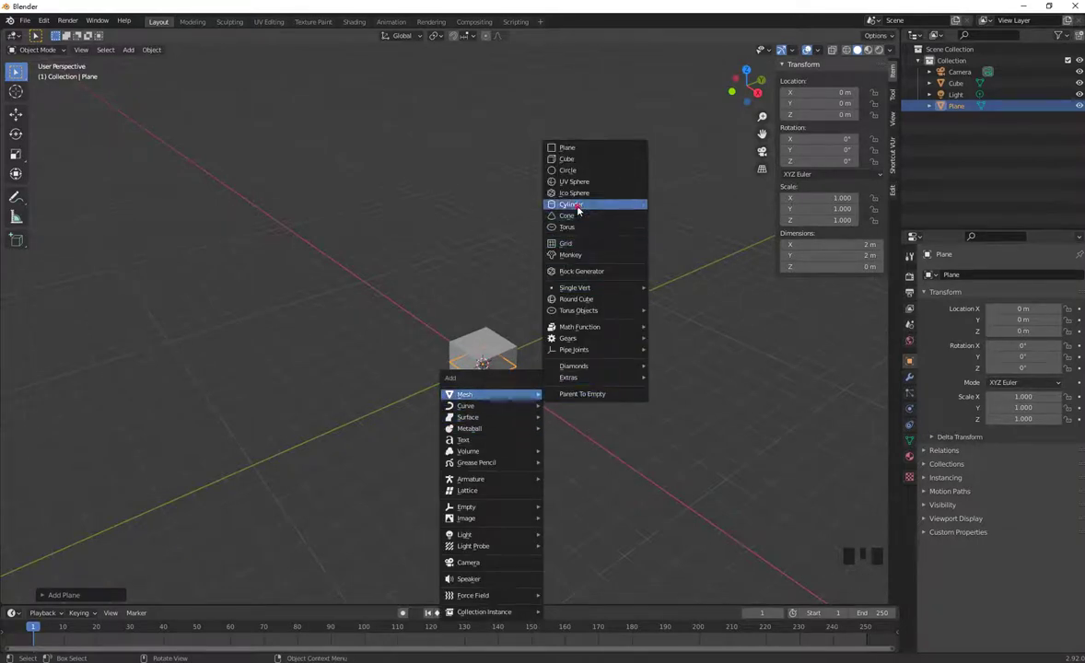
pyautogui.click(486, 355)
# Step: Move the cube away from the origin, then slide the cylinder along the X axis
pyautogui.press('g')
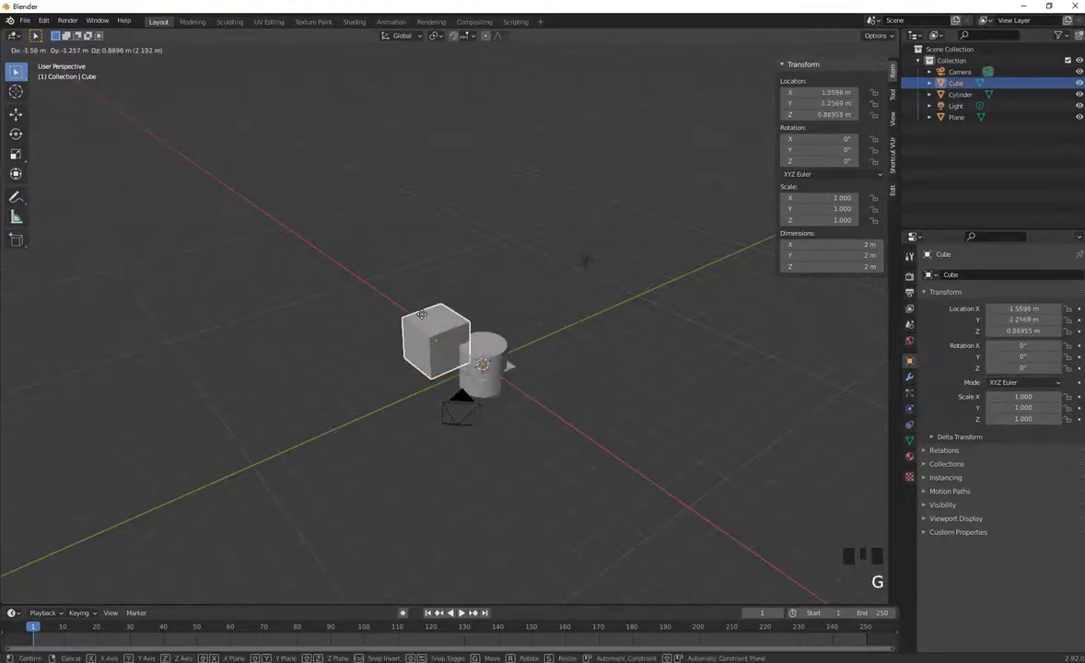
pyautogui.click(492, 358)
pyautogui.press('g')
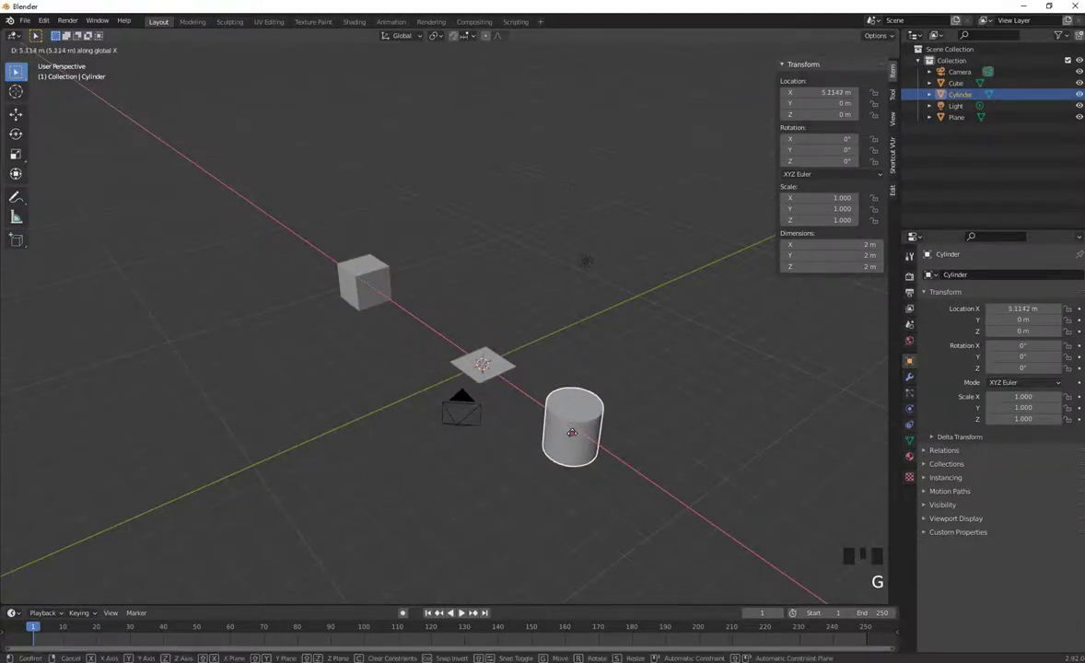
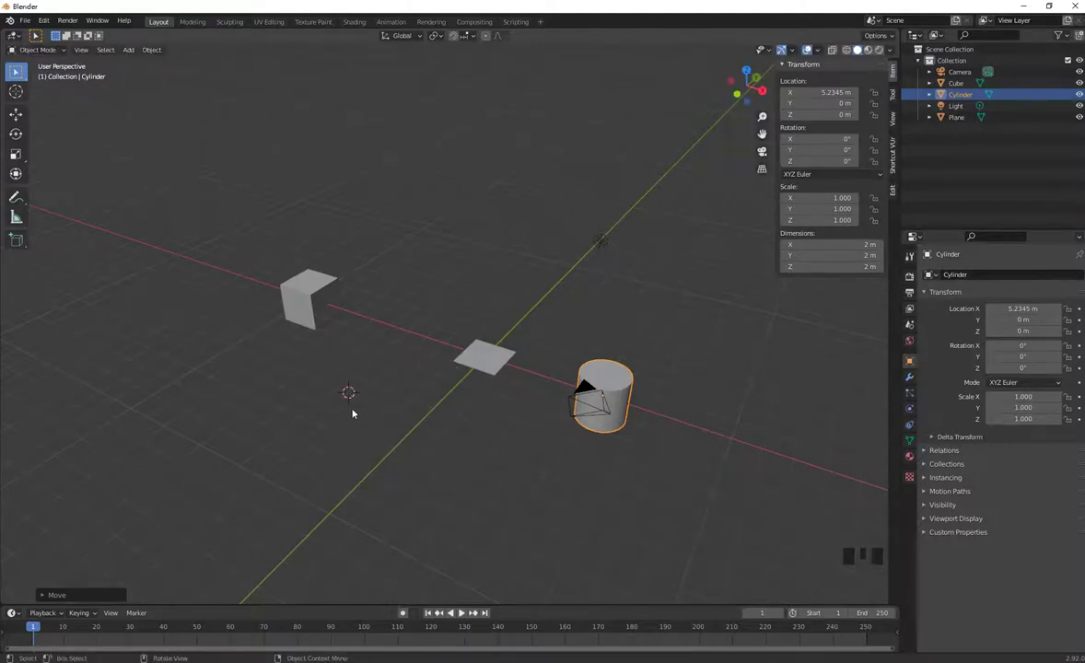
# Step: Add a cone and place it off to one side of the X axis beside the cube
pyautogui.press('shift+a')
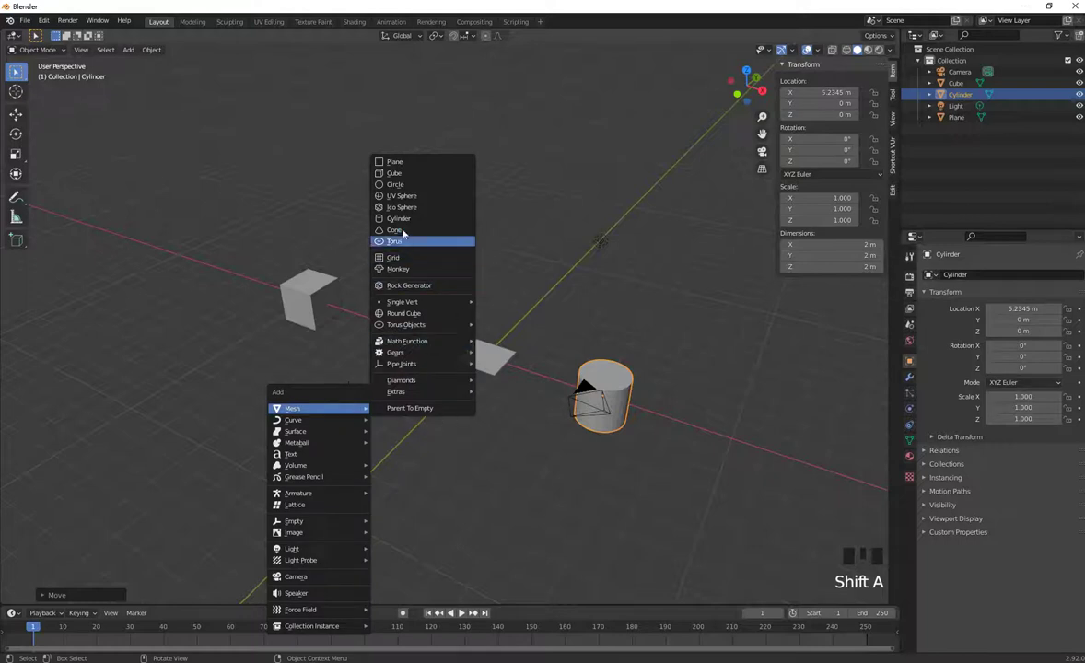
pyautogui.moveTo(416, 427); pyautogui.dragTo(485, 347)
pyautogui.rightClick(486, 347)
# Step: Delete the accidentally added circle and tidy the view of the scene
pyautogui.press('shift+a')
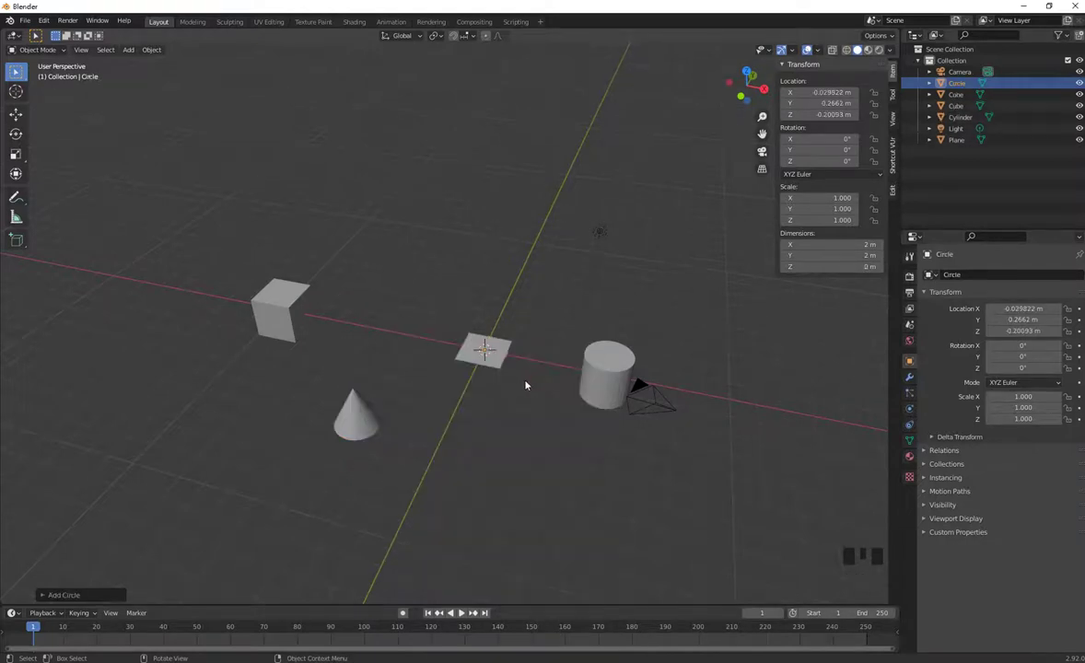
pyautogui.moveTo(508, 364); pyautogui.dragTo(508, 382)
pyautogui.press('x')
pyautogui.moveTo(545, 430); pyautogui.dragTo(523, 451)
pyautogui.moveTo(523, 452); pyautogui.dragTo(513, 271)
pyautogui.click(514, 271)
pyautogui.moveTo(501, 300); pyautogui.dragTo(385, 510)
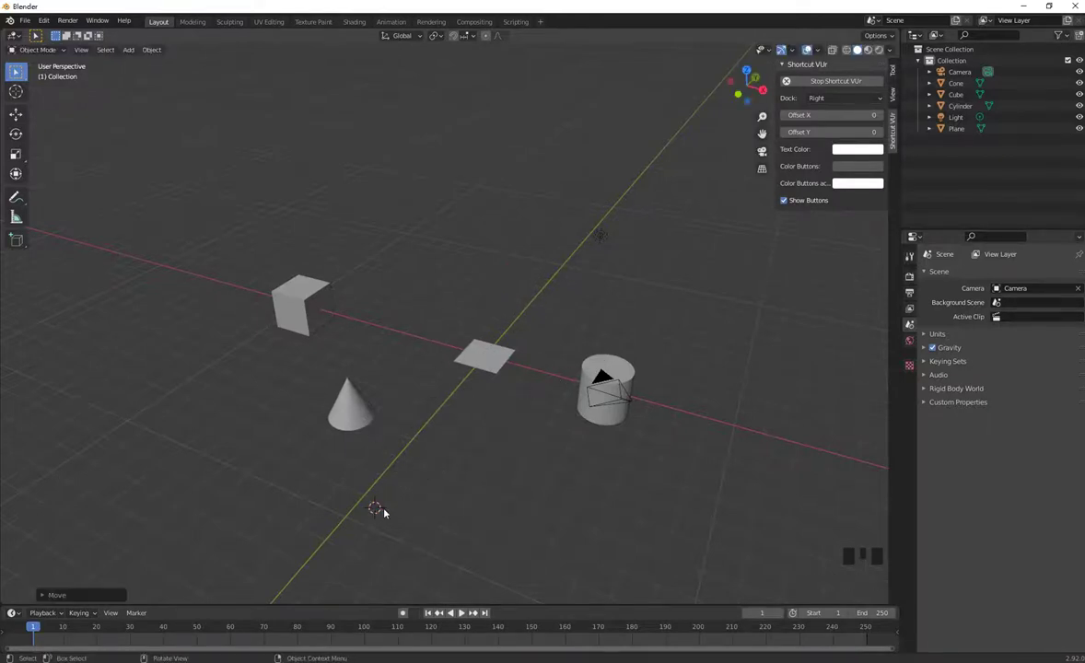
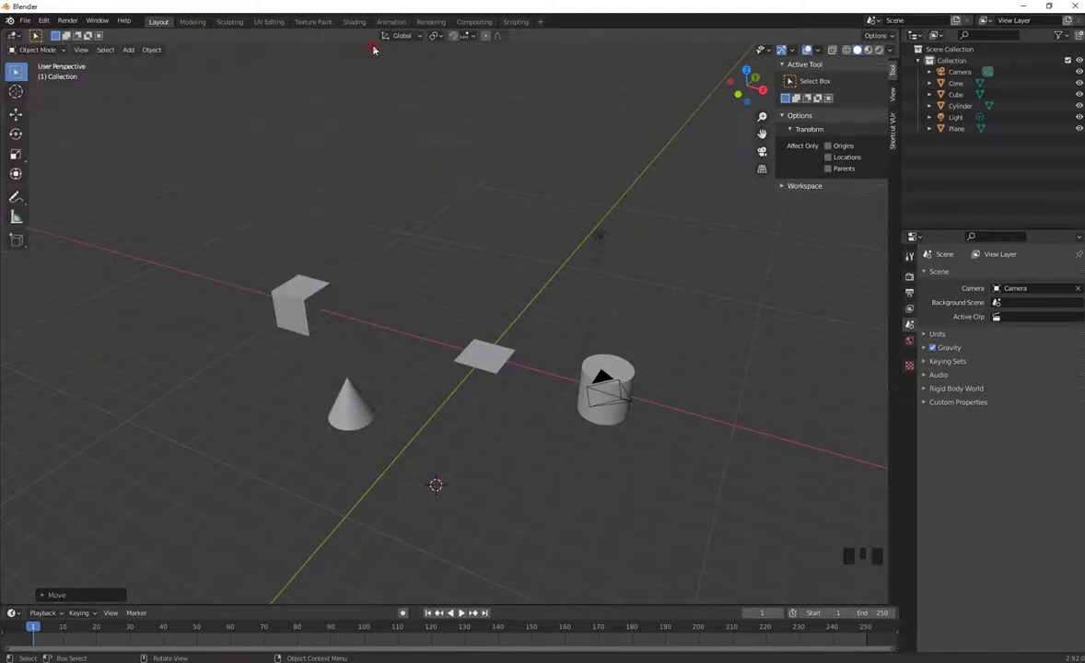
# Step: Snap the 3D cursor back to the world origin at the plane's centre
pyautogui.click(533, 426)
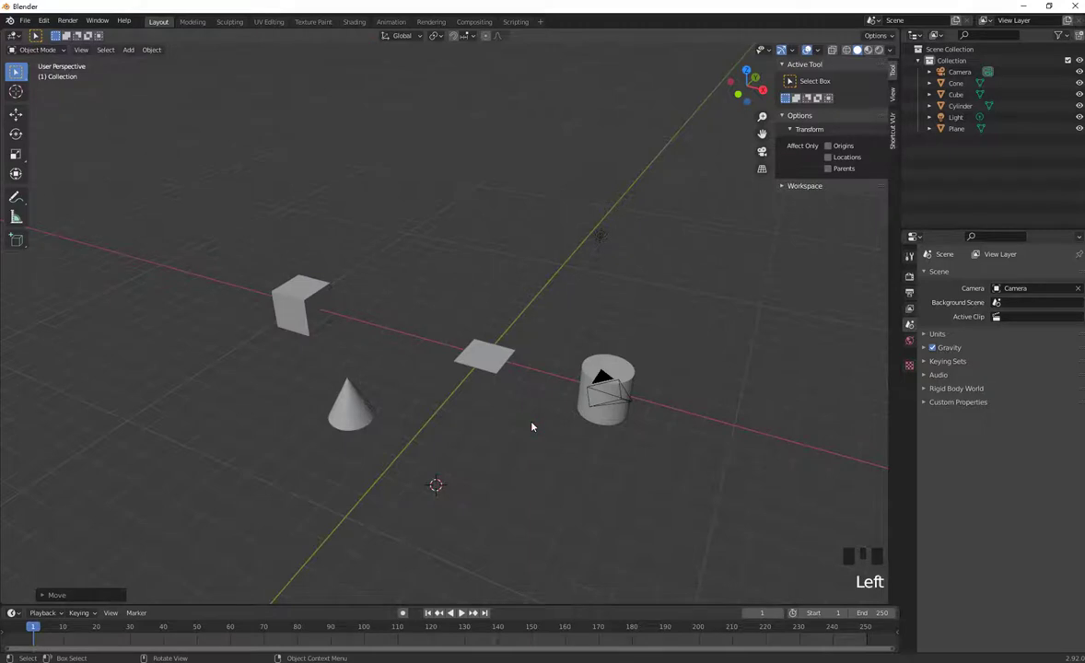
pyautogui.press('shift+s')
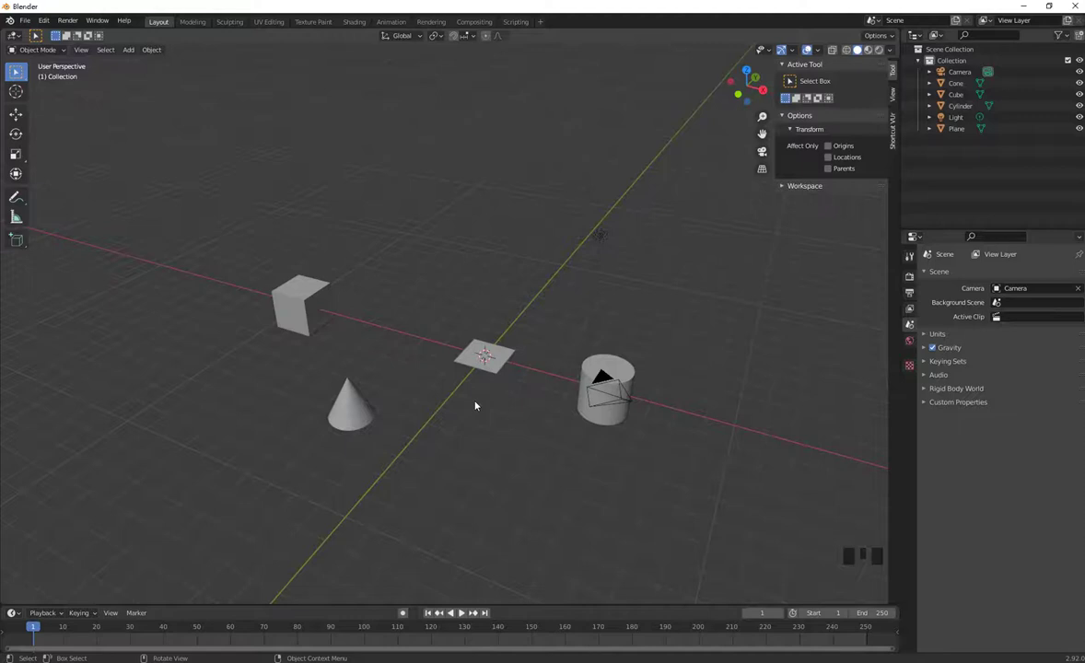
# Step: Select the cube, then the cone, and snap the 3D cursor onto the cone
pyautogui.click(304, 299)
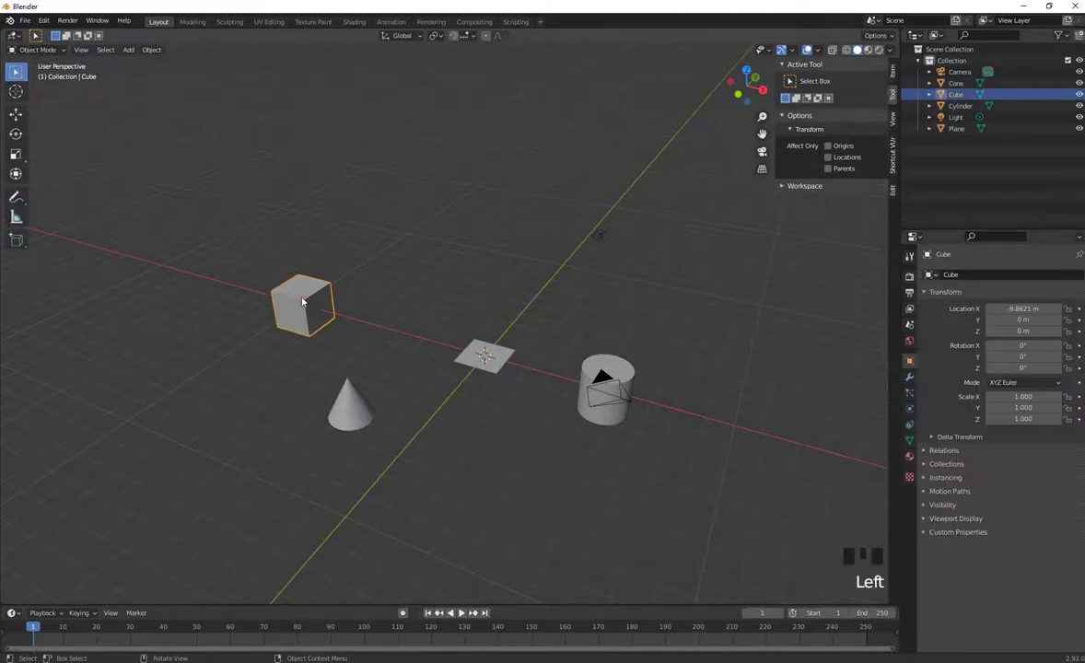
pyautogui.press('shift+s')
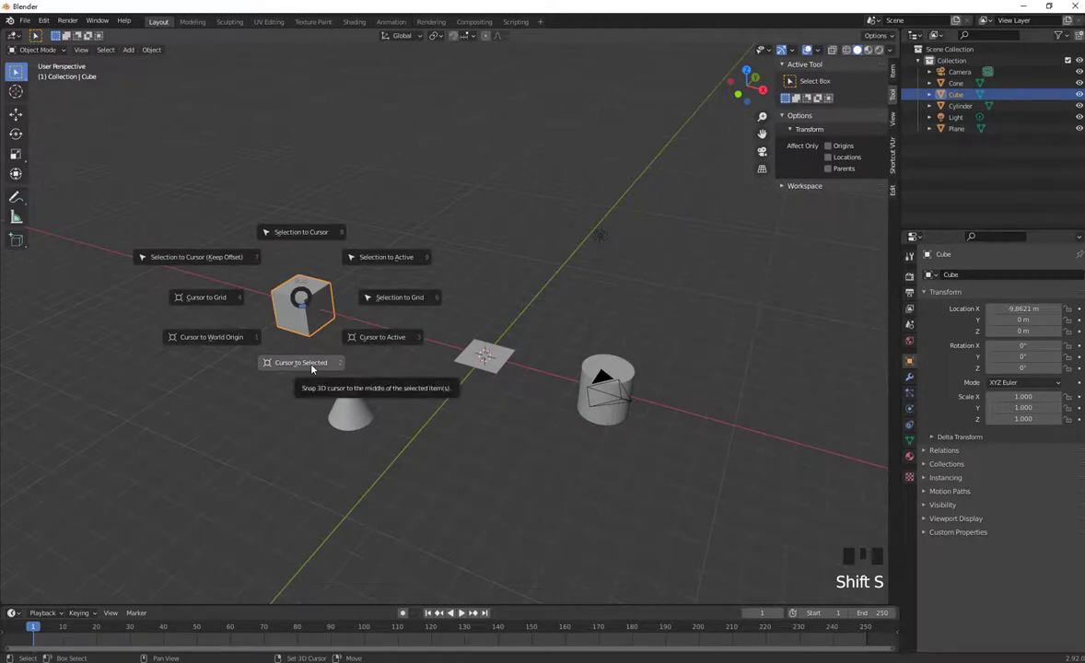
pyautogui.moveTo(429, 360); pyautogui.dragTo(375, 442)
pyautogui.click(376, 442)
pyautogui.press('shift+s')
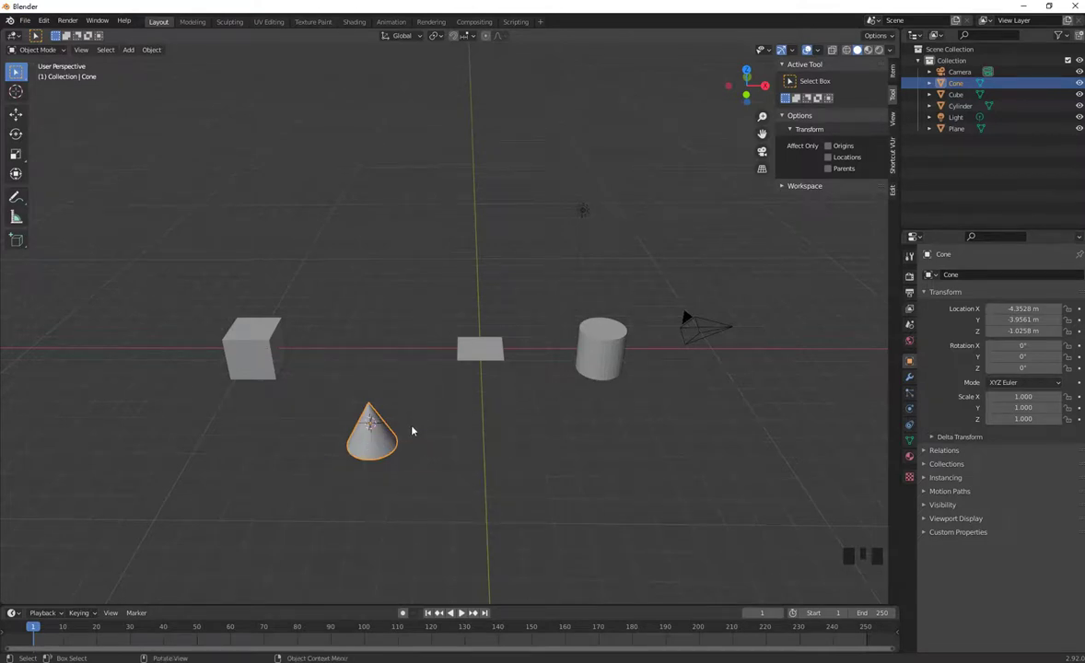
pyautogui.press('shift+s')
# Step: Snap the cursor to the cylinder, then select the cube and reopen the snap options
pyautogui.click(611, 361)
pyautogui.press('shift+s')
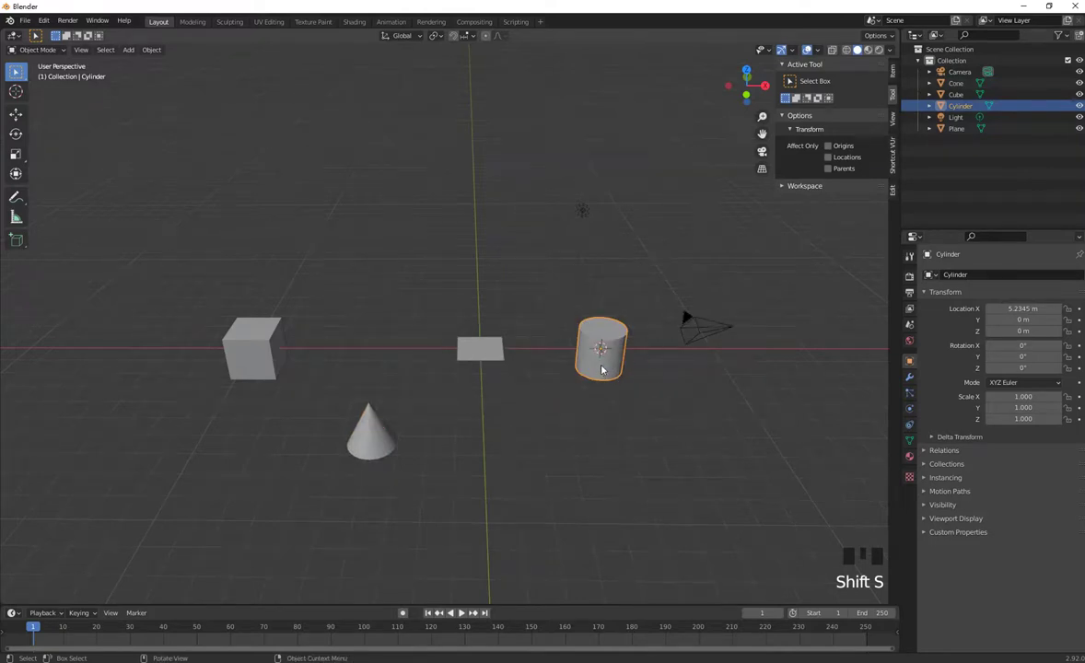
pyautogui.press('shift+s')
pyautogui.click(239, 349)
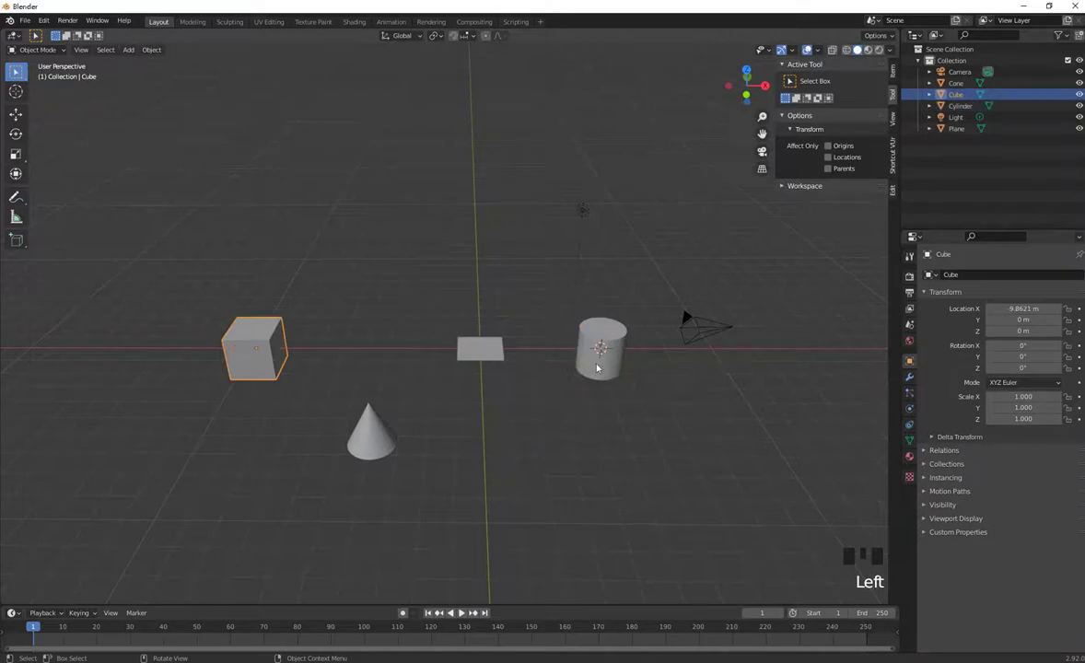
pyautogui.press('shift+s')
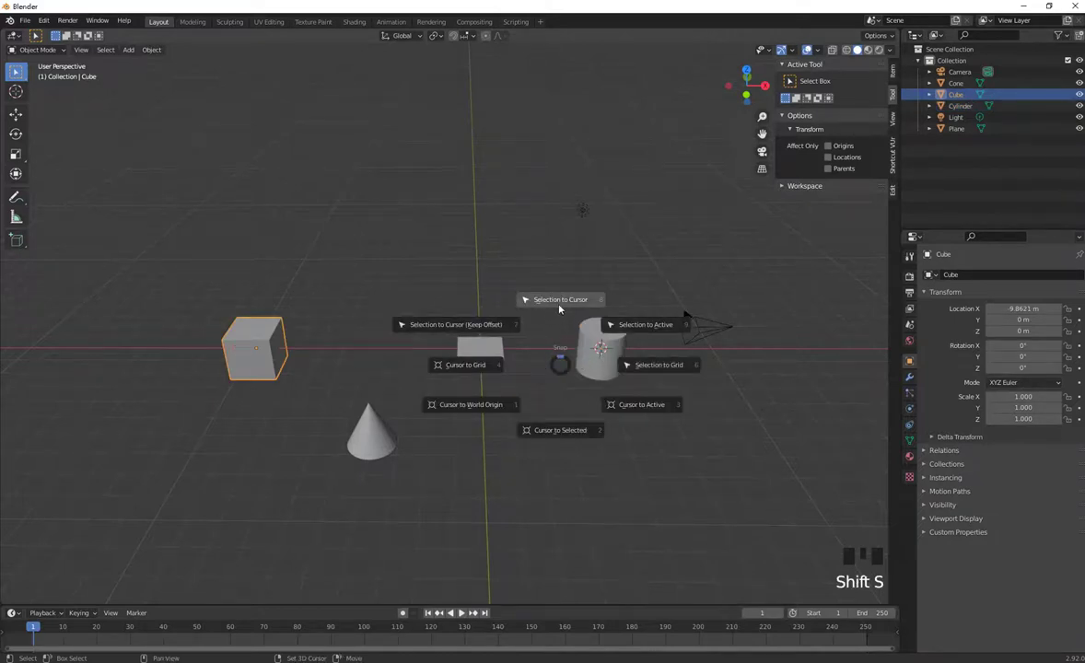
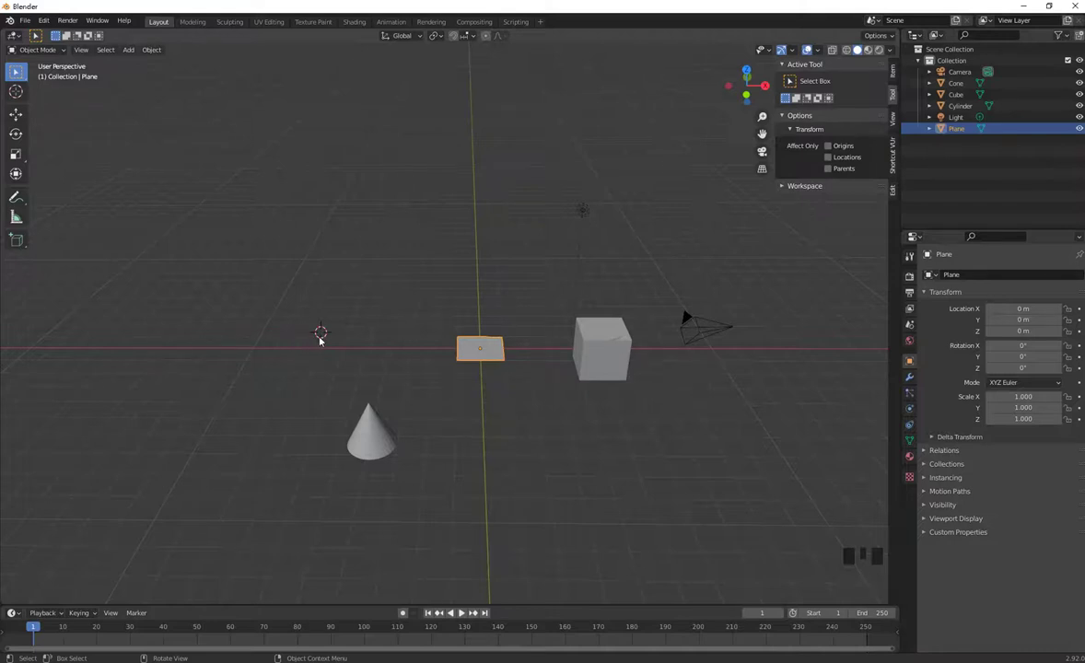
# Step: Looking down on the scene, snap the 3D cursor to the plane's centre
pyautogui.moveTo(409, 366); pyautogui.dragTo(490, 293)
pyautogui.moveTo(489, 293); pyautogui.dragTo(572, 222)
pyautogui.click(573, 222)
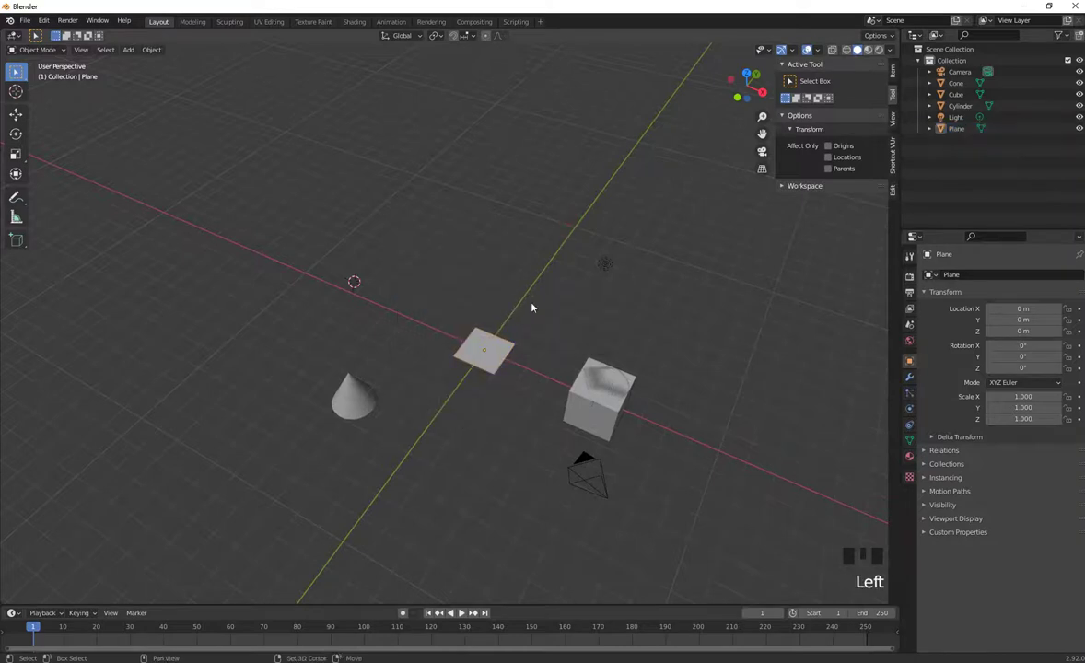
pyautogui.press('shift+s')
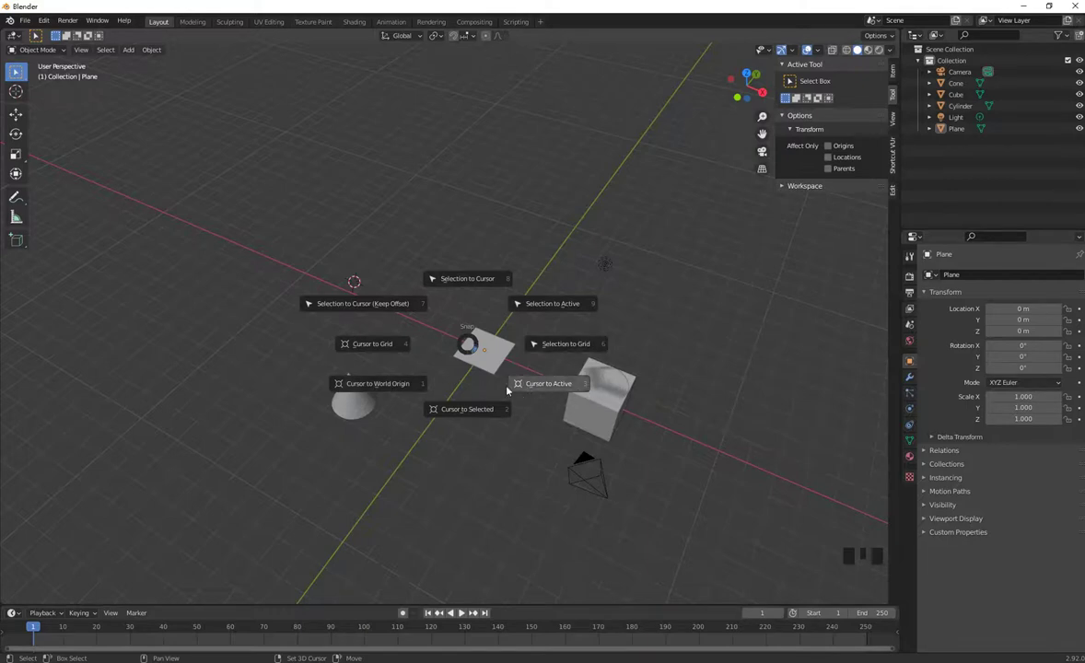
pyautogui.click(476, 442)
# Step: Select the plane and add the cone and cube to the selection for lifting
pyautogui.click(365, 400)
pyautogui.click(501, 370)
pyautogui.click(596, 409)
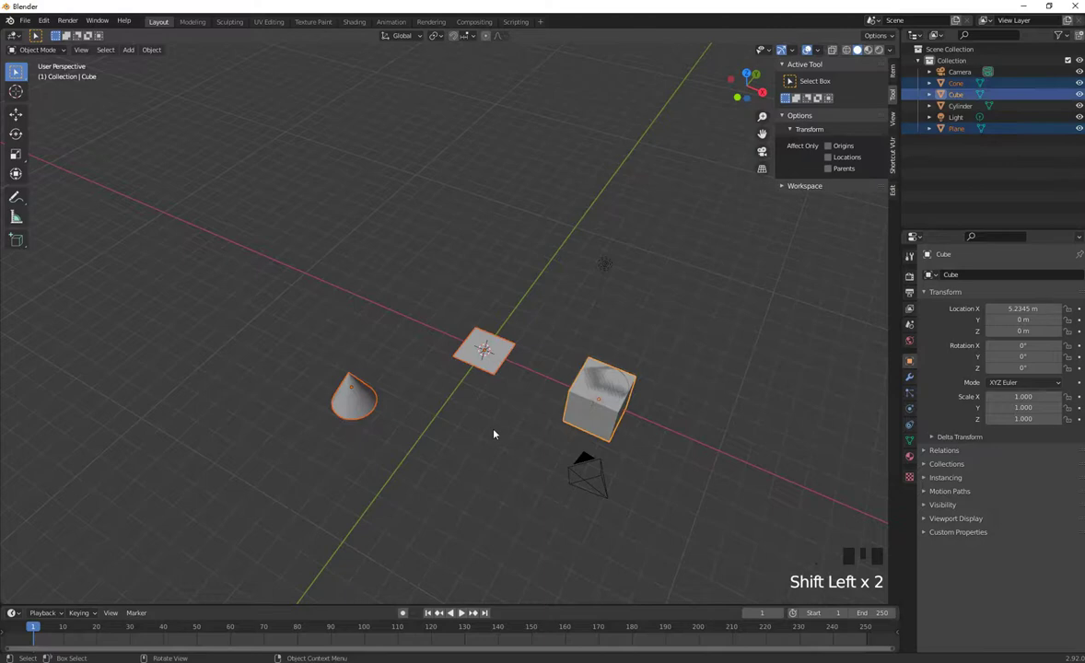
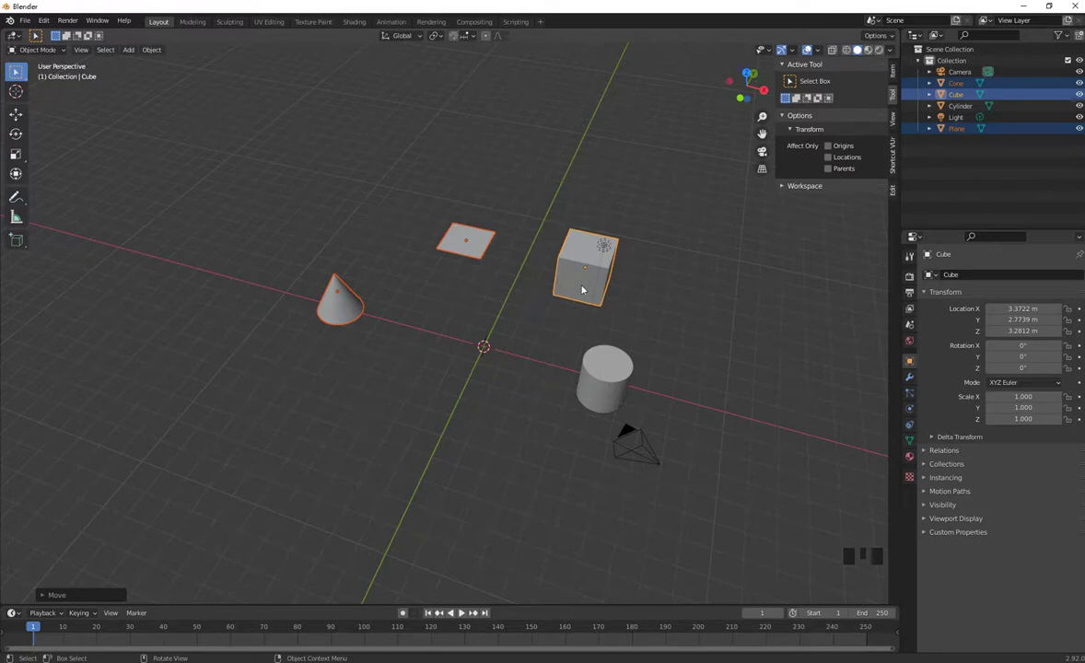
# Step: Make the cone the active object and move the 3D cursor onto it
pyautogui.click(472, 247)
pyautogui.click(337, 308)
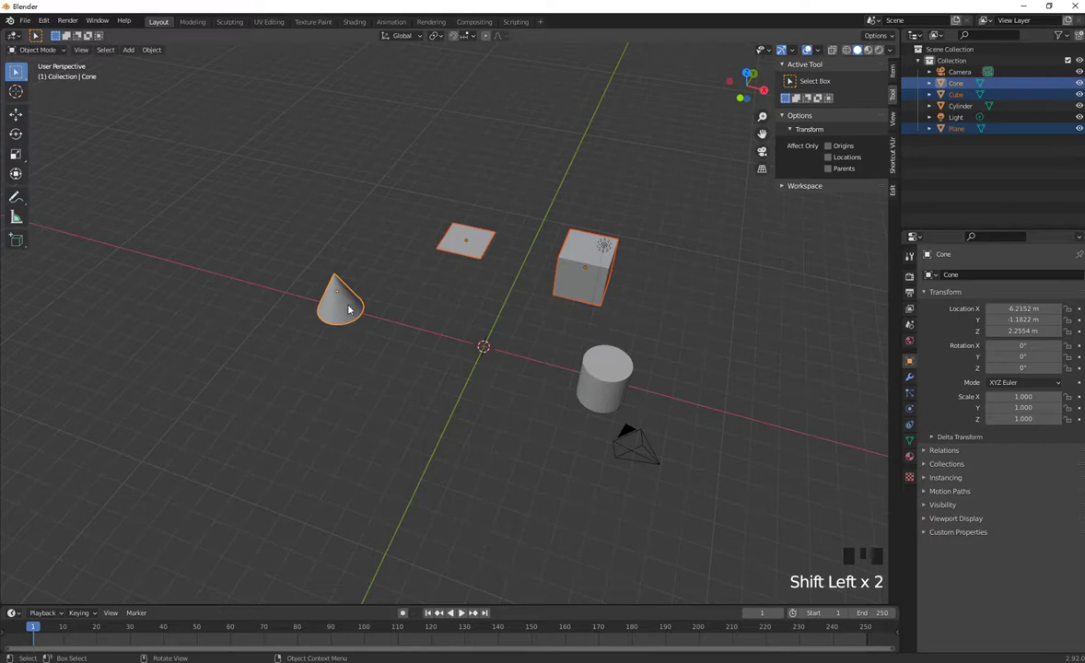
pyautogui.click(352, 303)
pyautogui.click(572, 280)
pyautogui.click(327, 317)
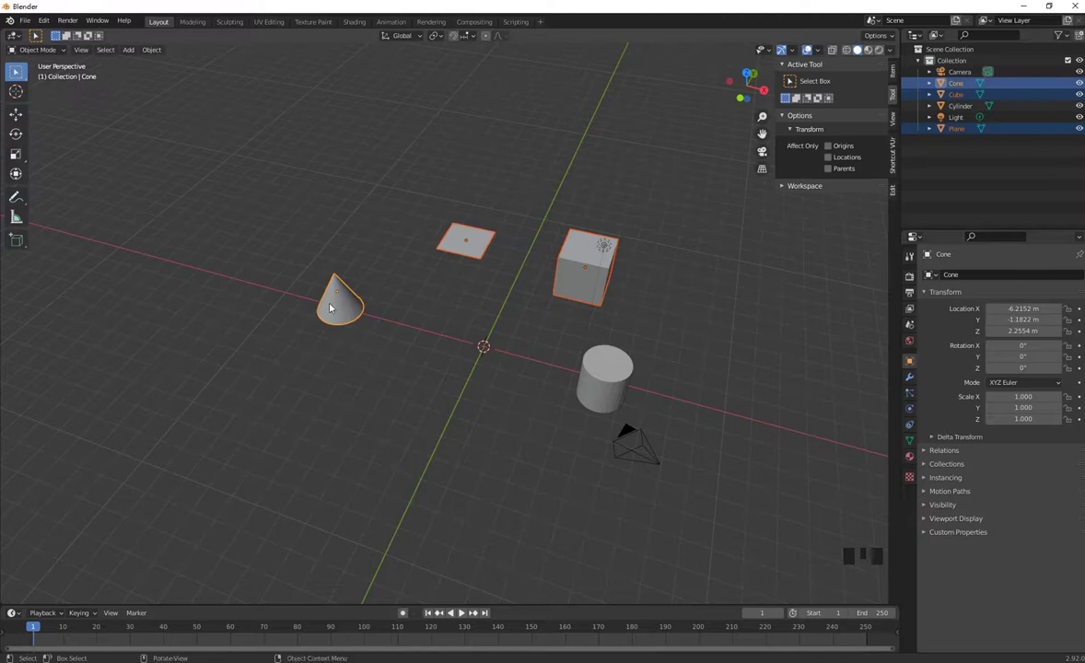
pyautogui.press('shift+s')
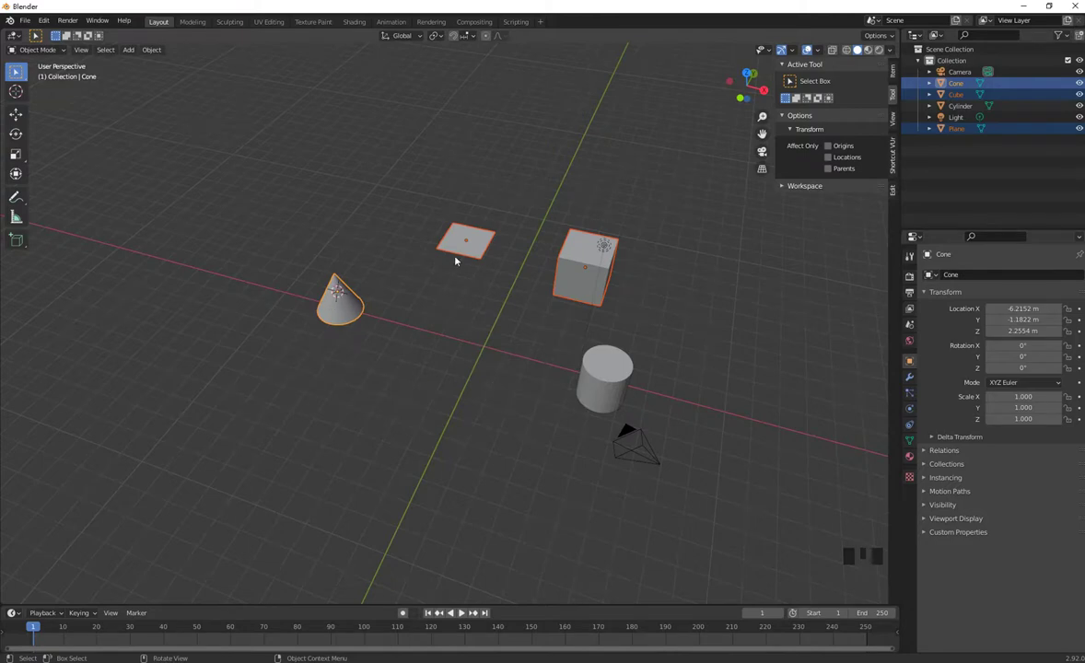
# Step: Move the 3D cursor onto the raised plane, dismiss the snap menu, and leave only the cone selected
pyautogui.click(466, 246)
pyautogui.press('shift+s')
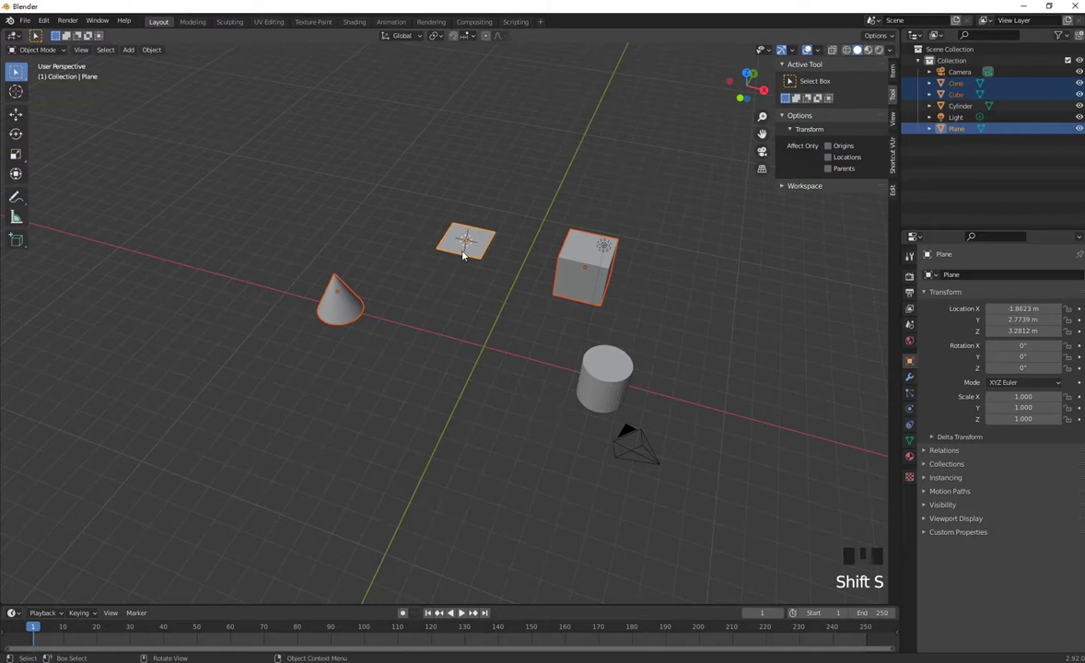
pyautogui.moveTo(521, 303); pyautogui.dragTo(599, 385)
pyautogui.press('shift+s')
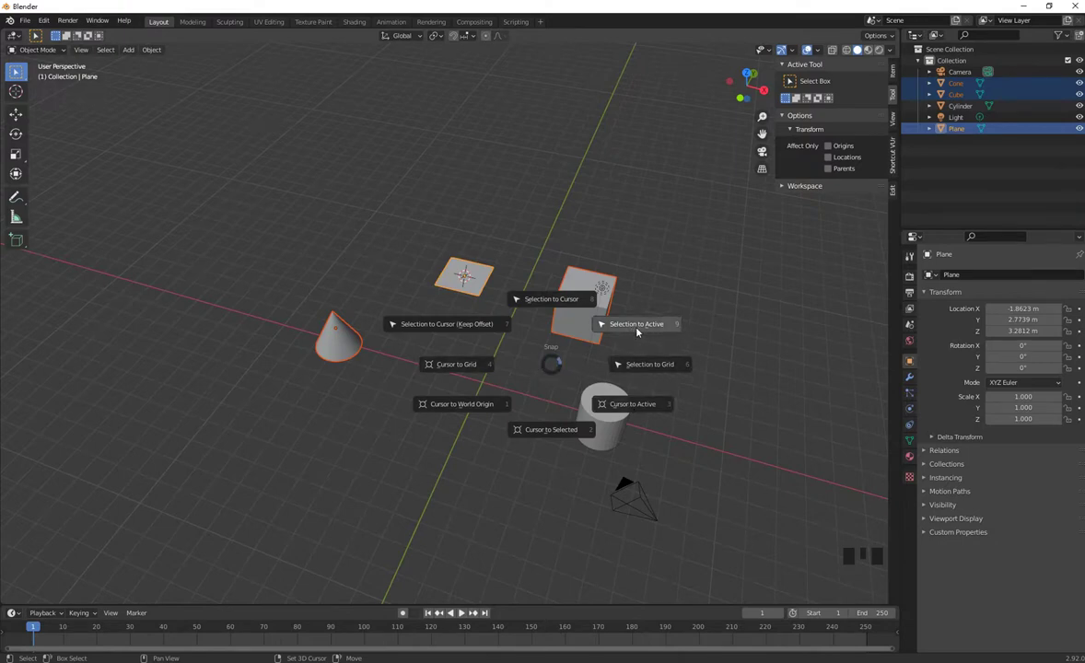
pyautogui.press('ctrl+z')
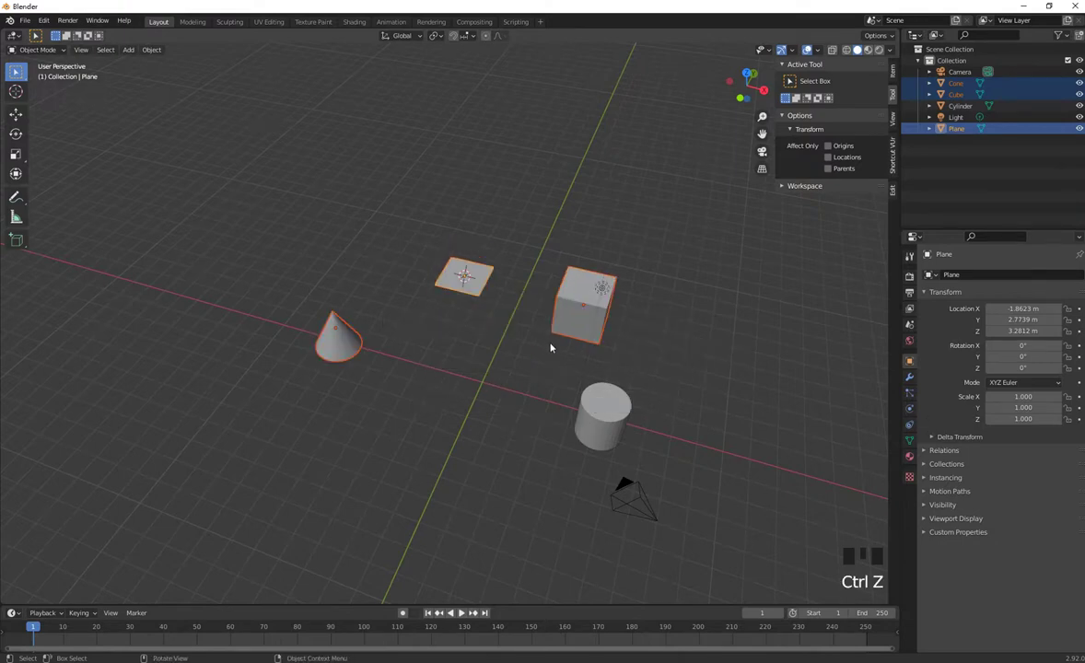
pyautogui.click(524, 368)
pyautogui.click(341, 346)
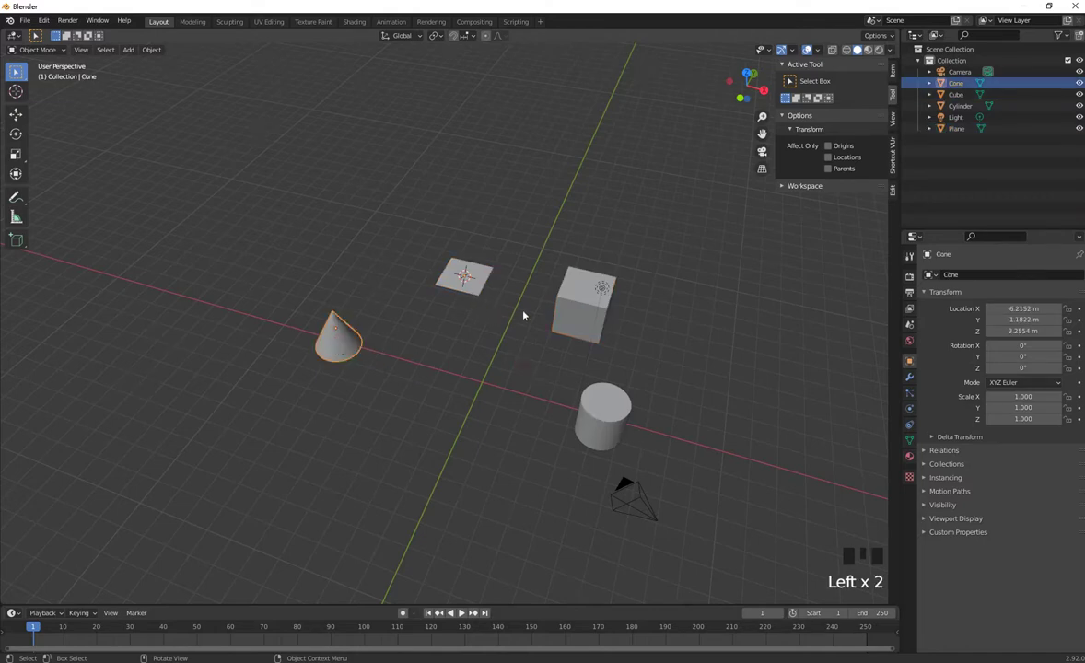
# Step: Select the plane and send the 3D cursor back to the world origin
pyautogui.click(583, 311)
pyautogui.click(613, 420)
pyautogui.press('shift+s')
pyautogui.press('ctrl+z')
pyautogui.moveTo(693, 323); pyautogui.dragTo(463, 279)
pyautogui.click(462, 279)
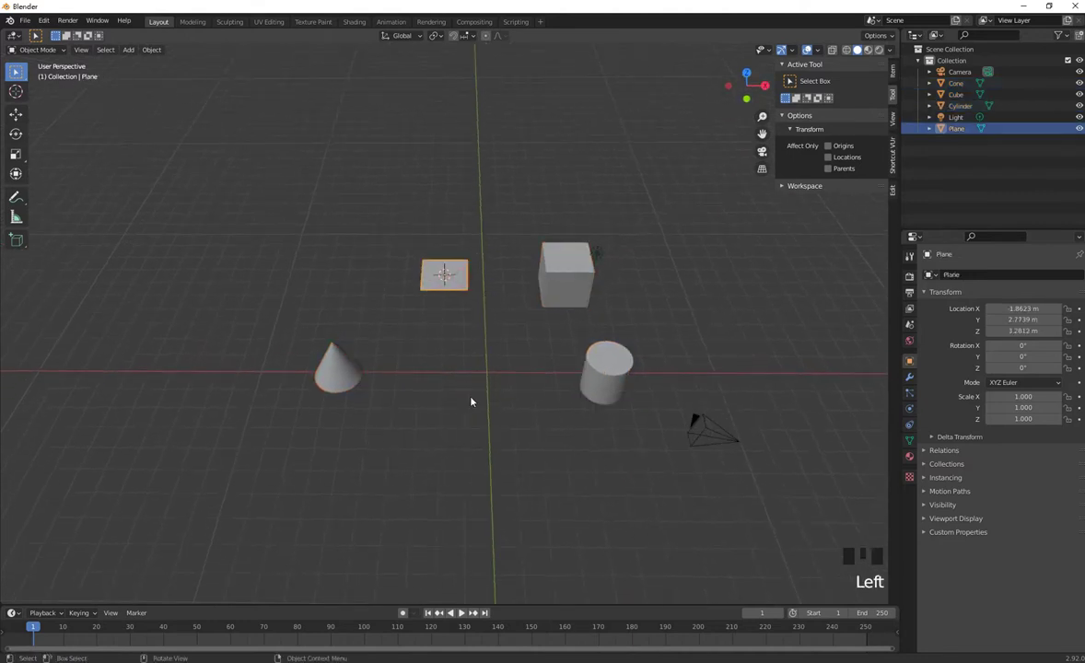
pyautogui.press('shift+s')
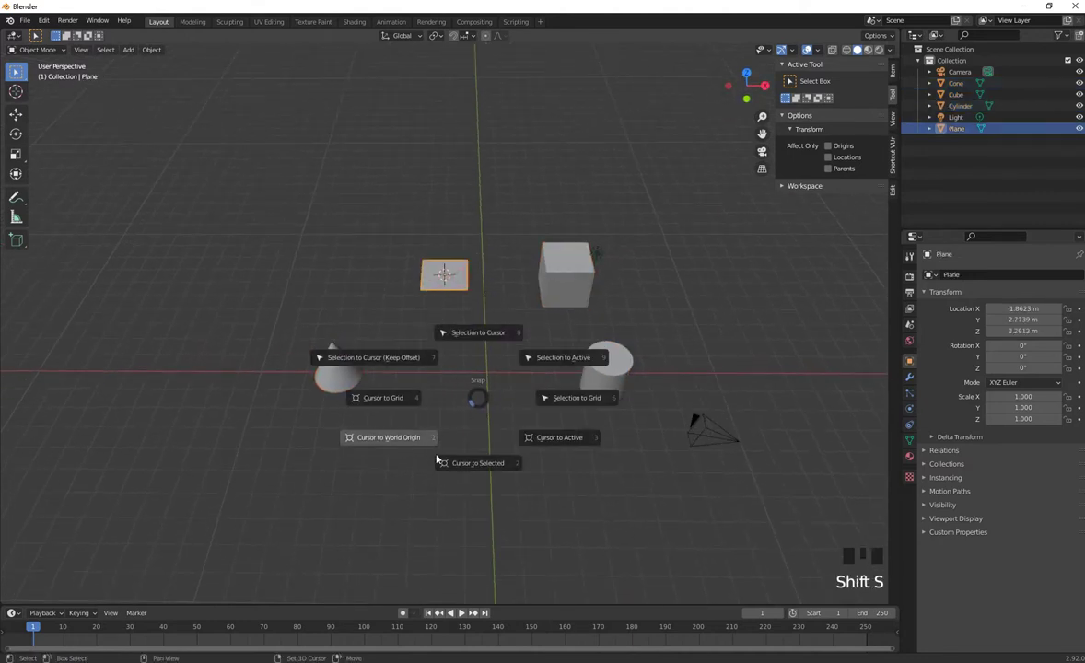
pyautogui.click(526, 415)
# Step: Shift-select the cube, cylinder and cone so all four objects are selected together
pyautogui.moveTo(631, 391); pyautogui.dragTo(561, 297)
pyautogui.click(562, 297)
pyautogui.click(604, 447)
pyautogui.moveTo(463, 288); pyautogui.dragTo(412, 316)
pyautogui.click(315, 358)
pyautogui.moveTo(444, 365); pyautogui.dragTo(475, 385)
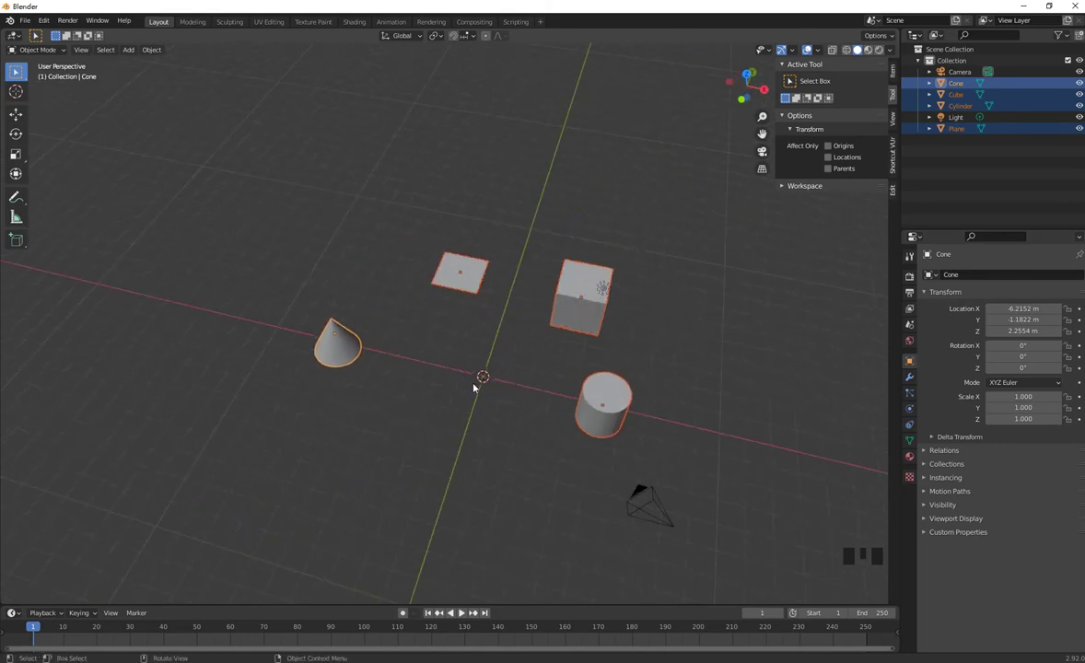